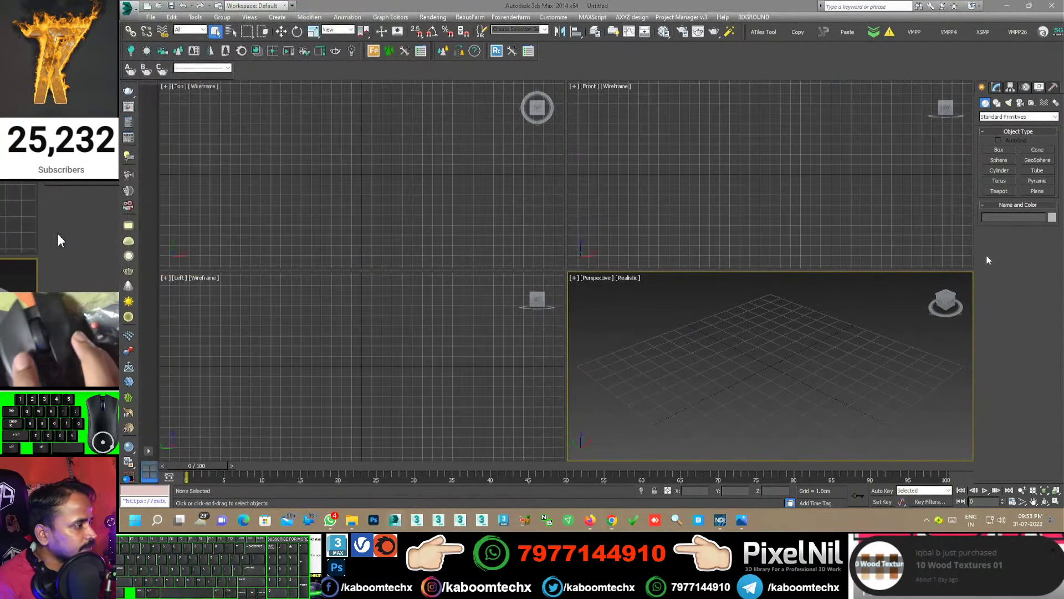
Start creating a flat Plane as the wall panel base.
click(111, 239)
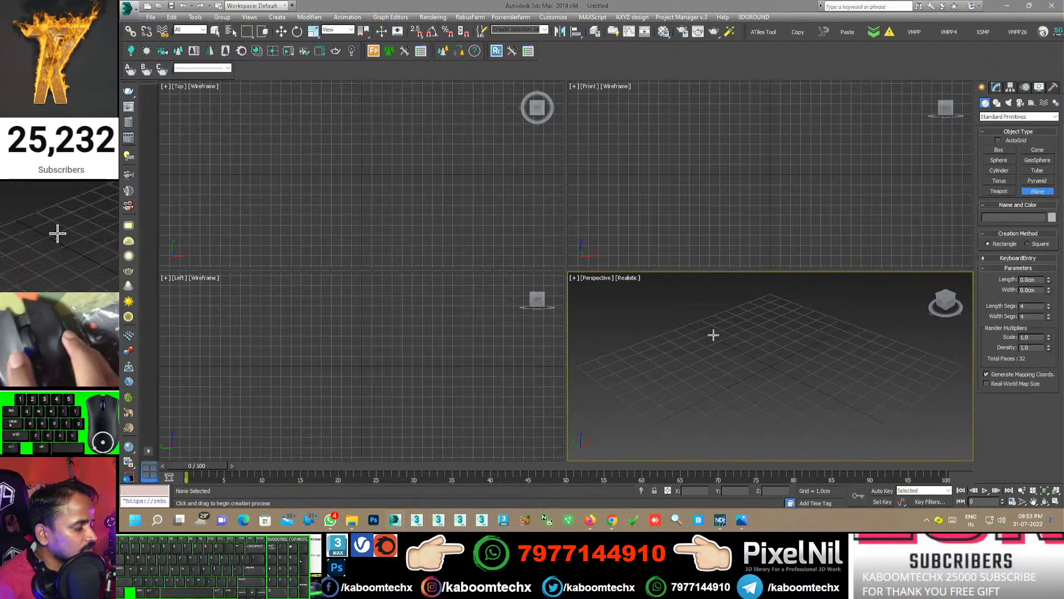
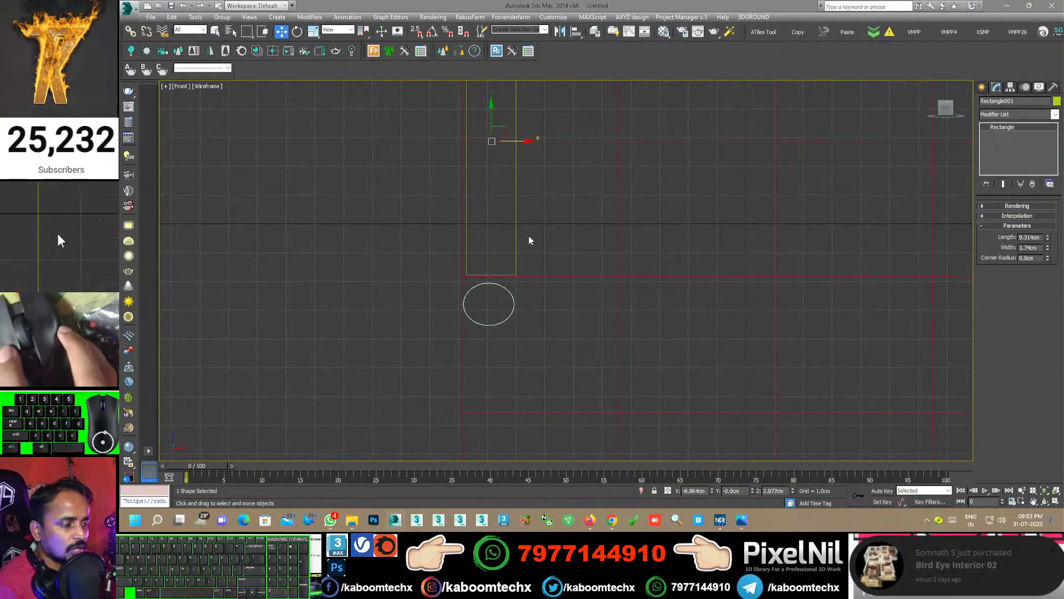
Apply Edit Spline to the rectangle, fillet the bottom vertices into an arch and exit vertex editing.
click(66, 238)
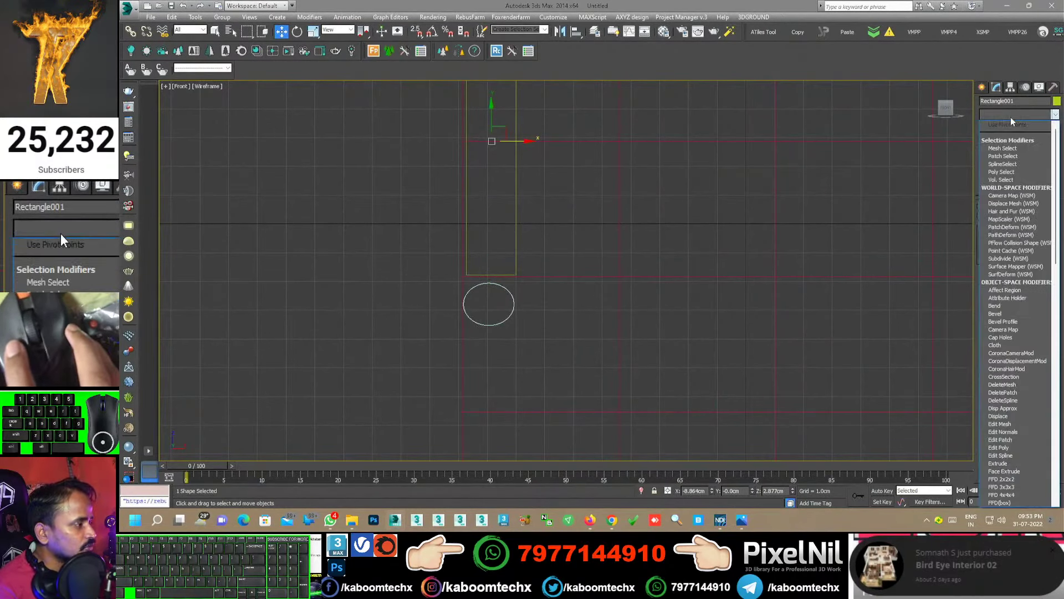
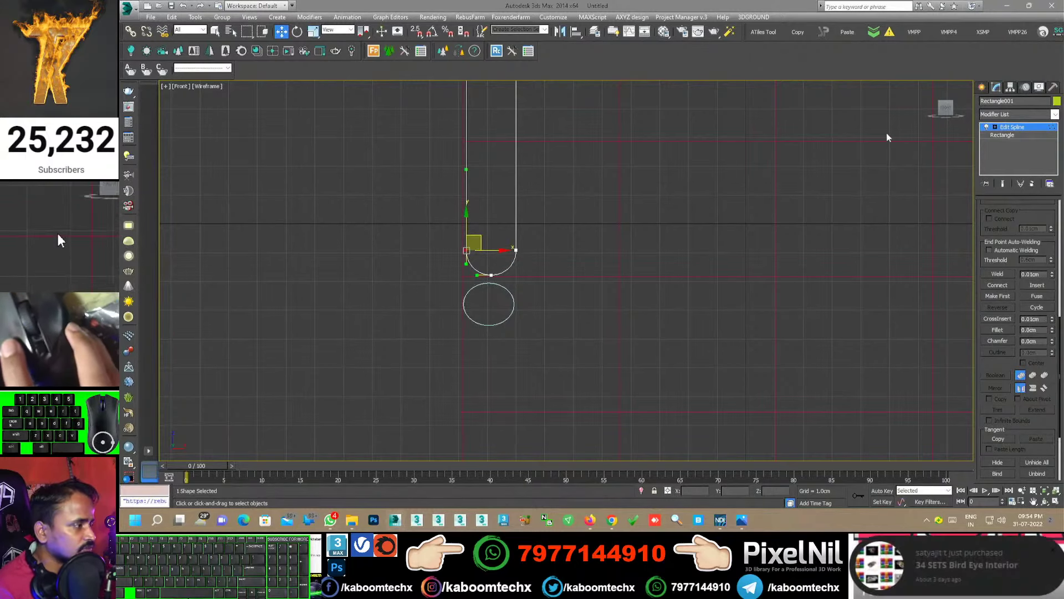
click(62, 239)
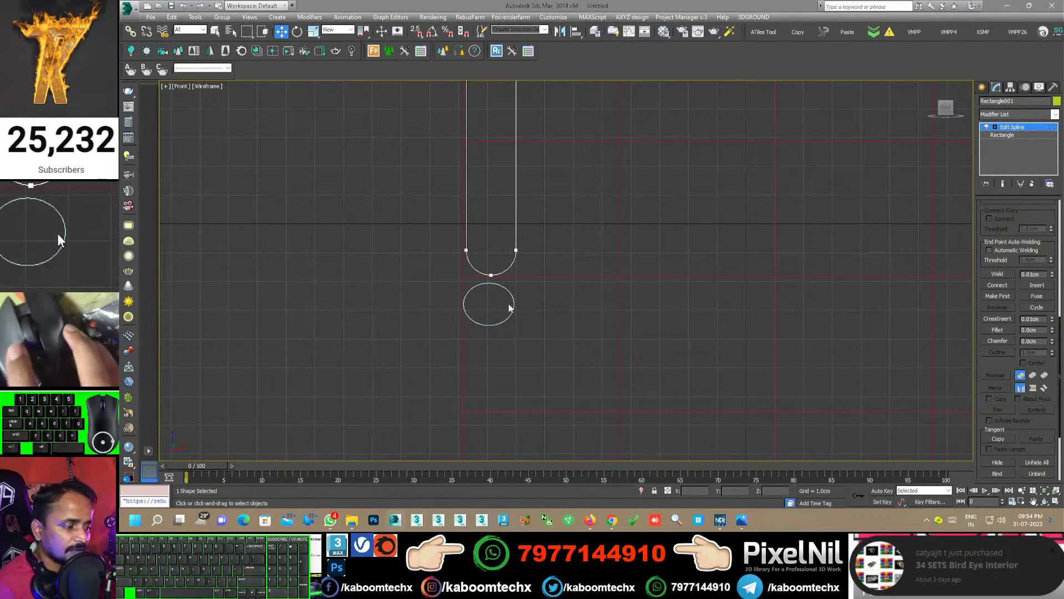
click(63, 208)
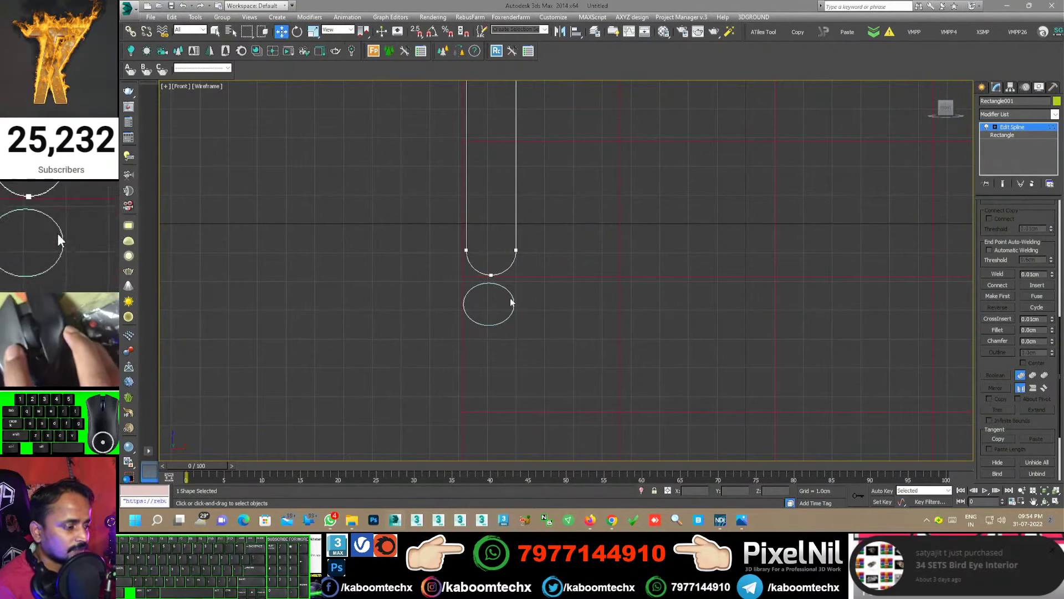
click(77, 239)
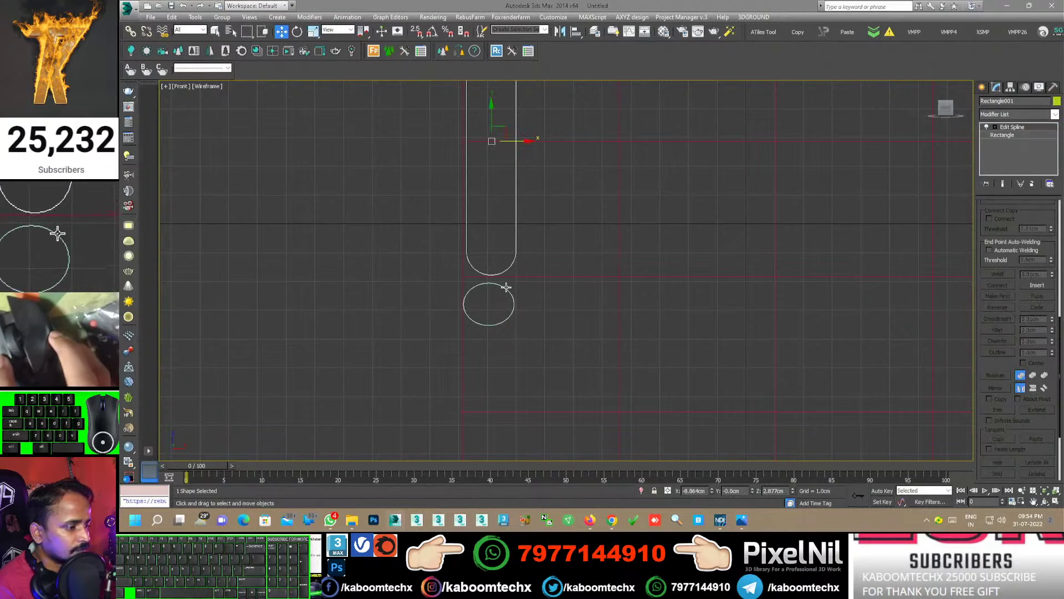
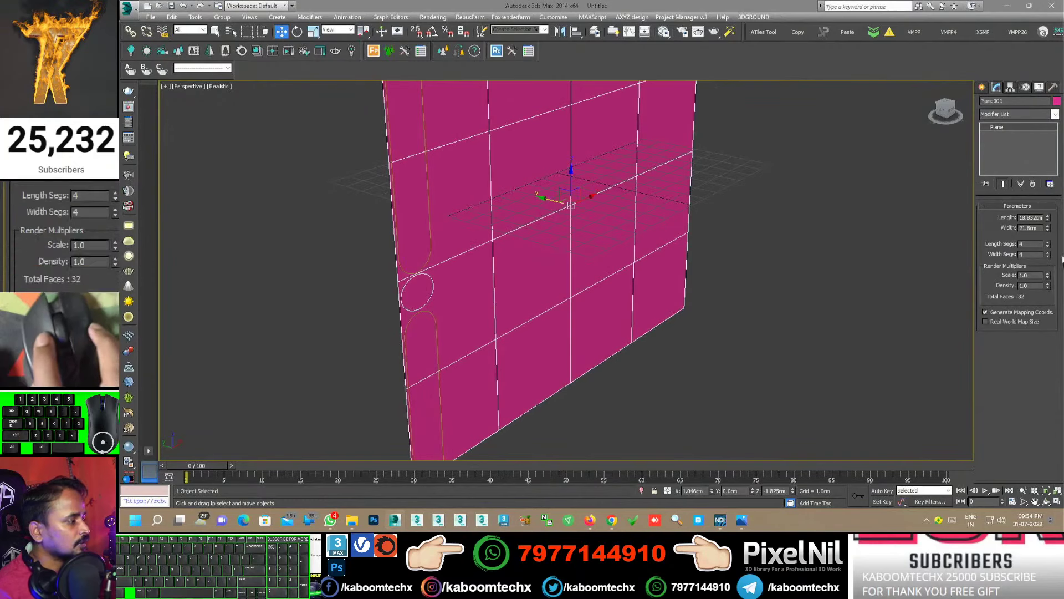
Assign a beige VRayMtl from the Material Editor to the plane.
click(63, 216)
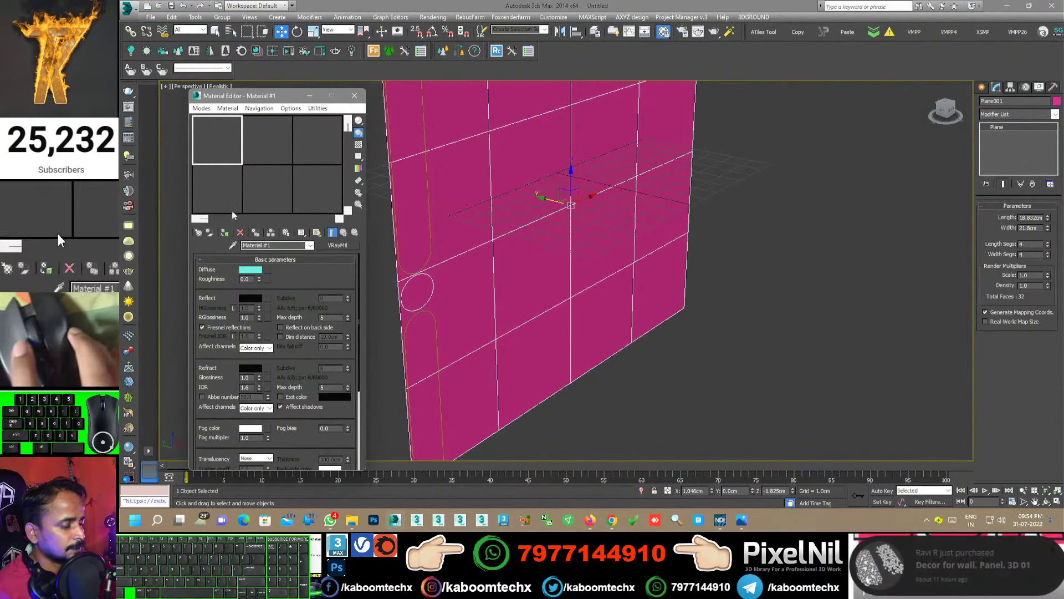
click(62, 239)
click(62, 239)
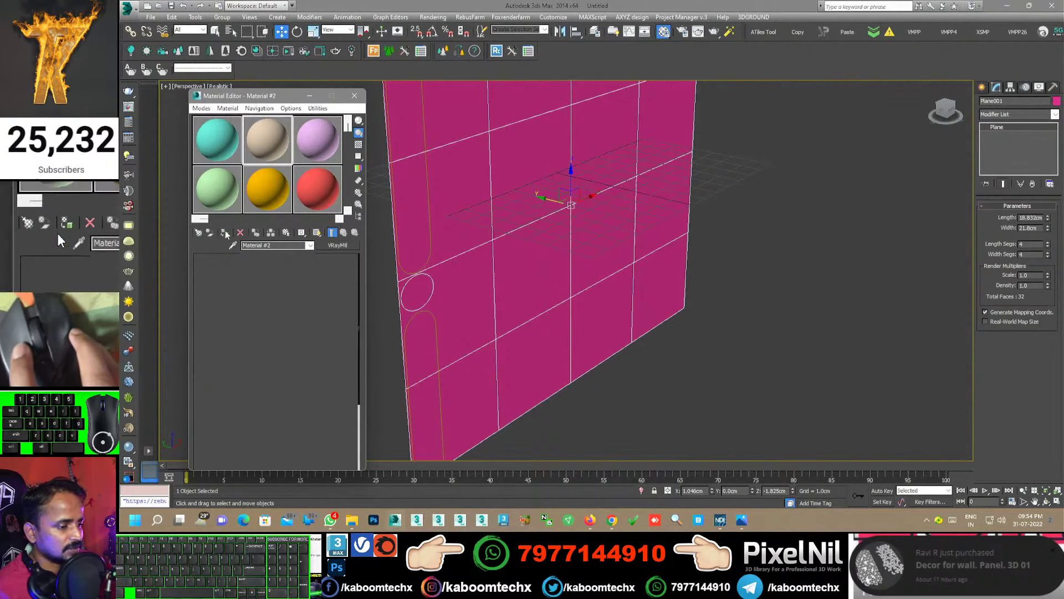
click(62, 239)
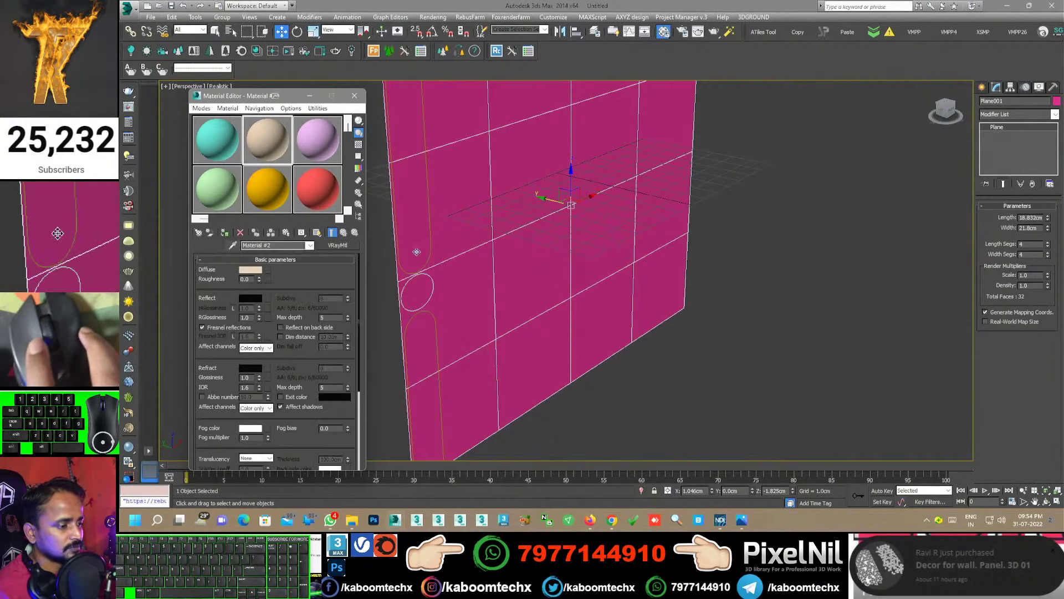
click(62, 238)
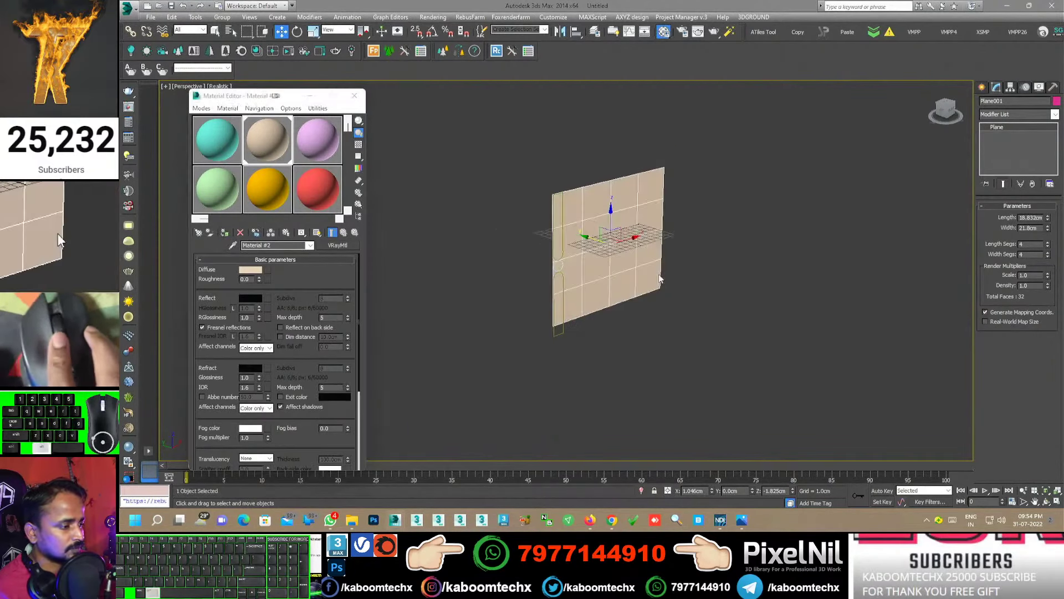
Select the arch spline and the circle together.
click(62, 239)
click(62, 239)
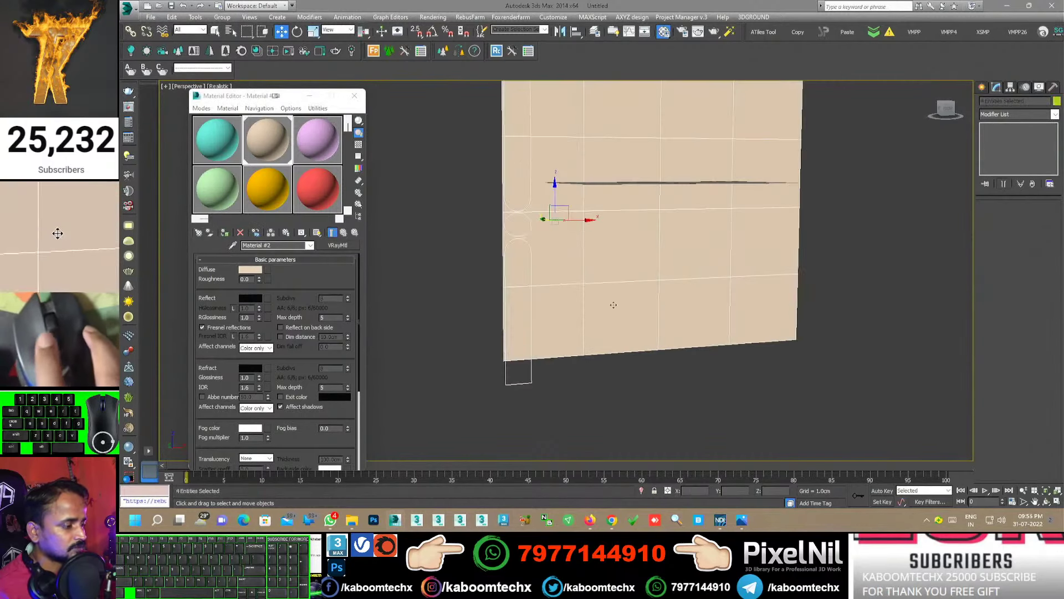
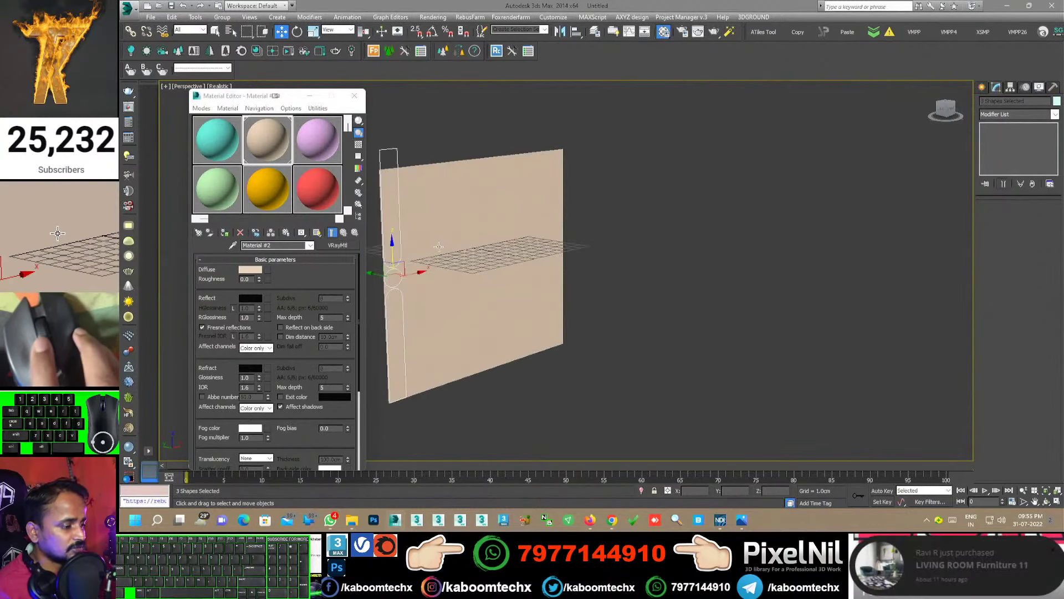
Add a Renderable Spline modifier to both shapes, visible in renderer and viewport at 0.02cm thickness.
click(81, 239)
key(r)
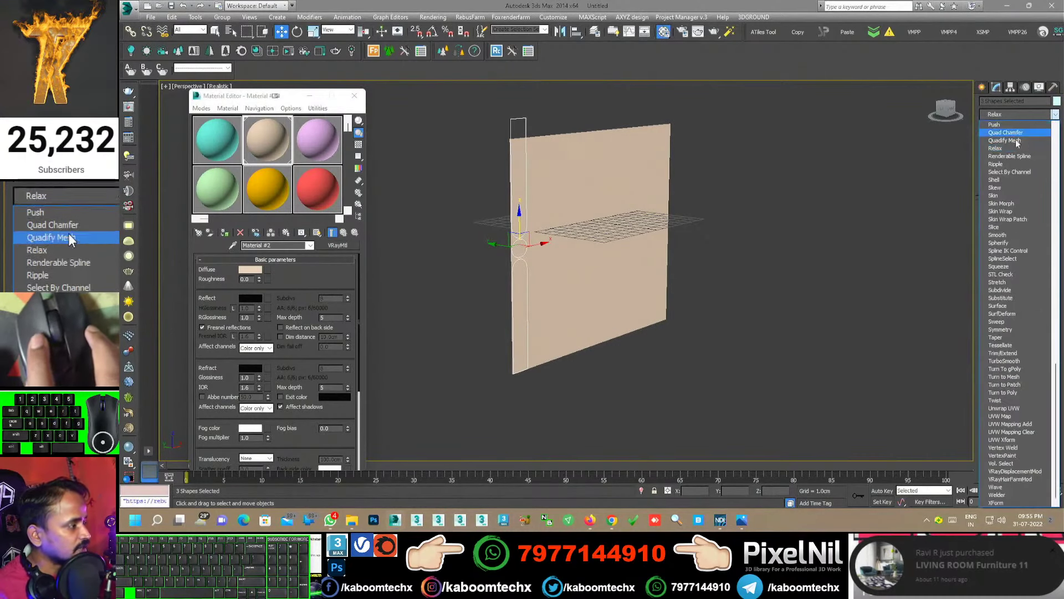
click(62, 238)
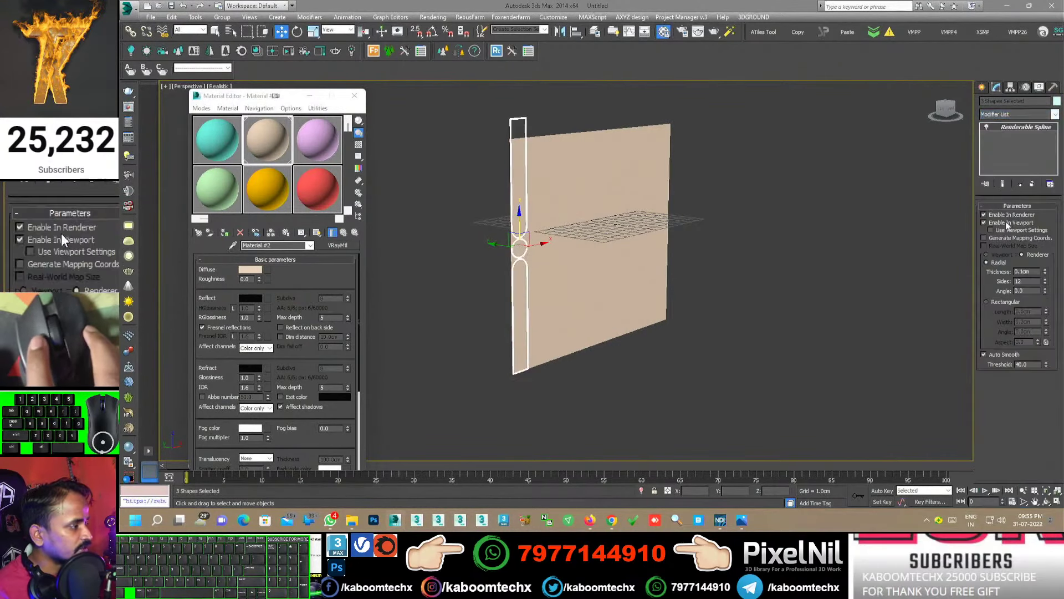
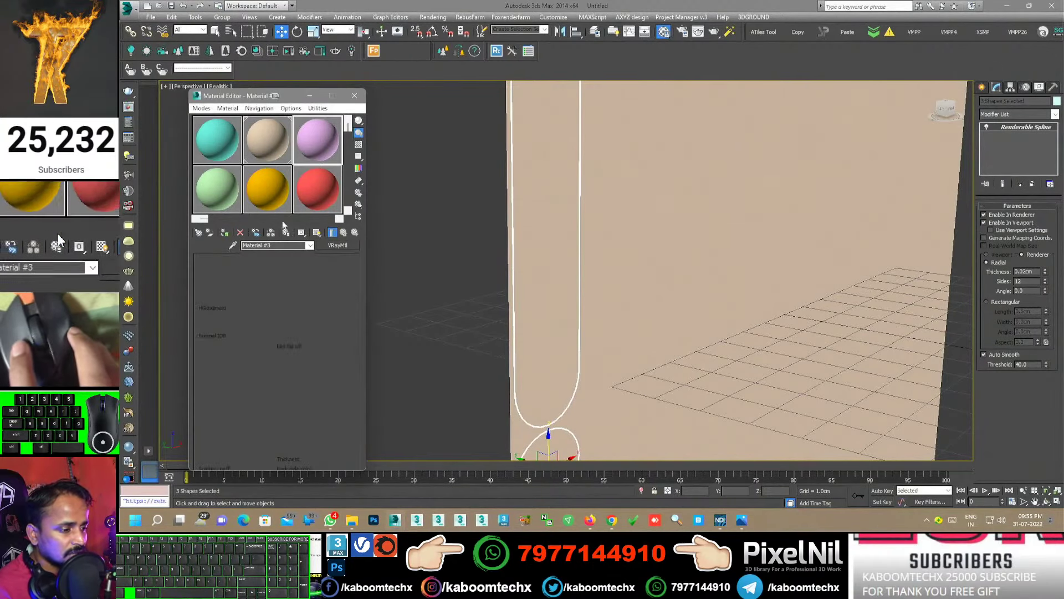
Give a fresh material a black diffuse colour and assign it to the splines.
click(63, 239)
double_click(63, 238)
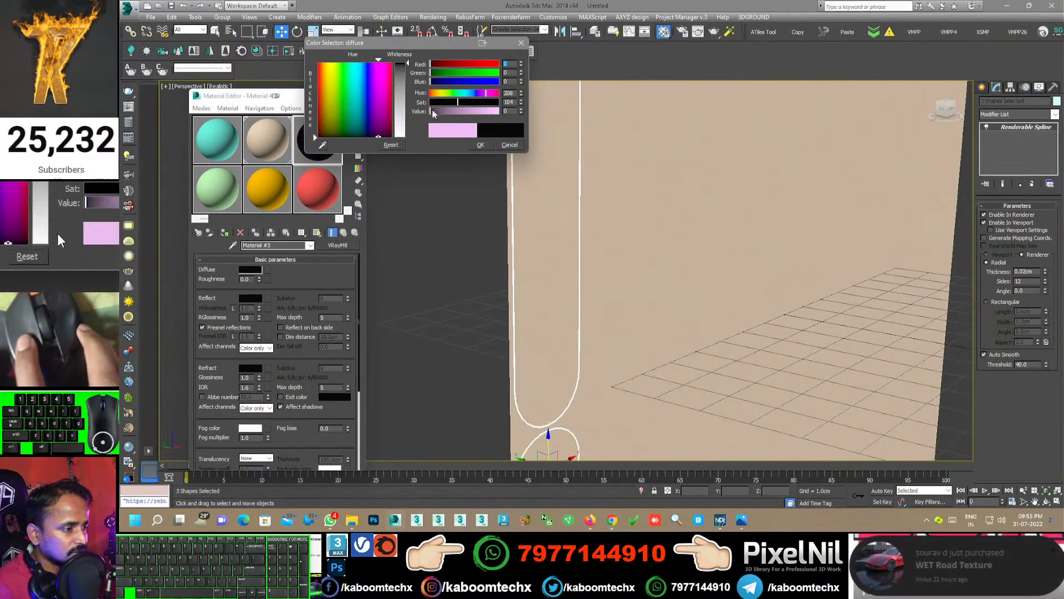
click(62, 239)
click(62, 239)
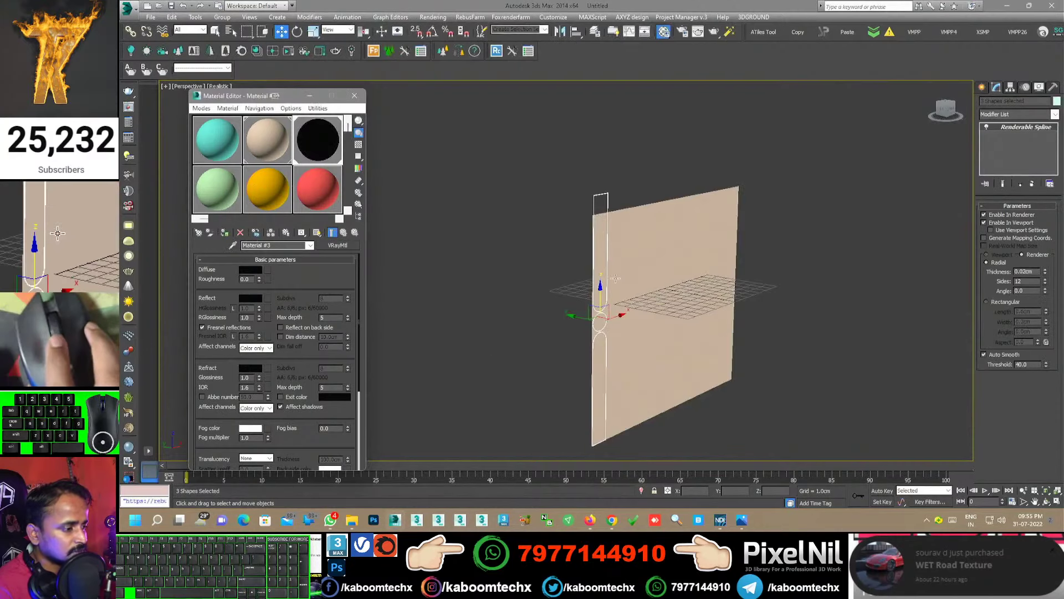
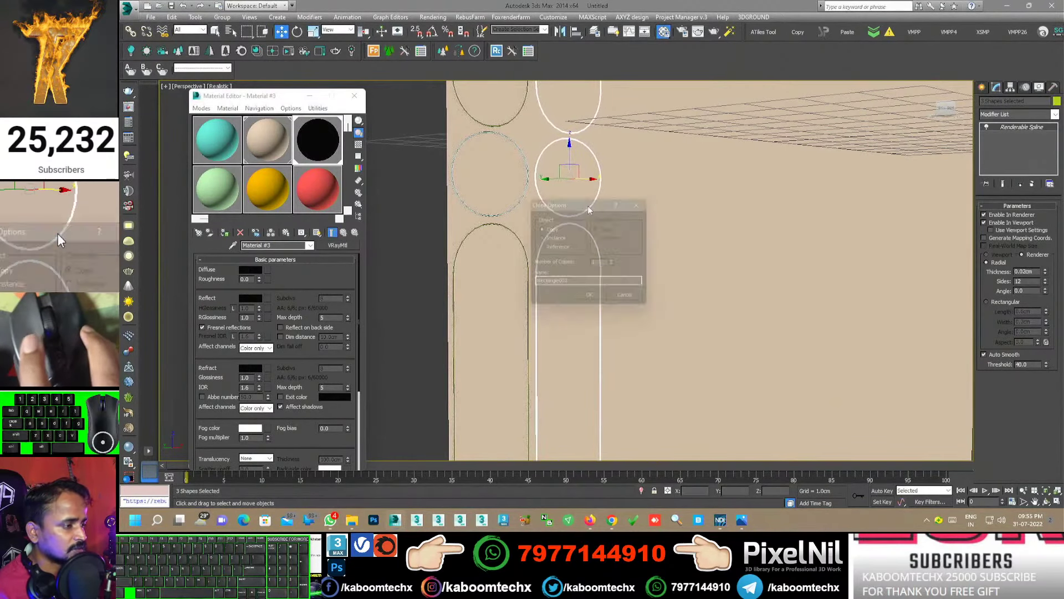
Clone the arch and circle trim repeatedly to fill rows of grooves across the panel.
click(62, 239)
click(62, 239)
click(63, 239)
click(63, 239)
click(63, 239)
click(62, 239)
click(62, 238)
click(62, 239)
click(63, 239)
double_click(62, 239)
click(63, 239)
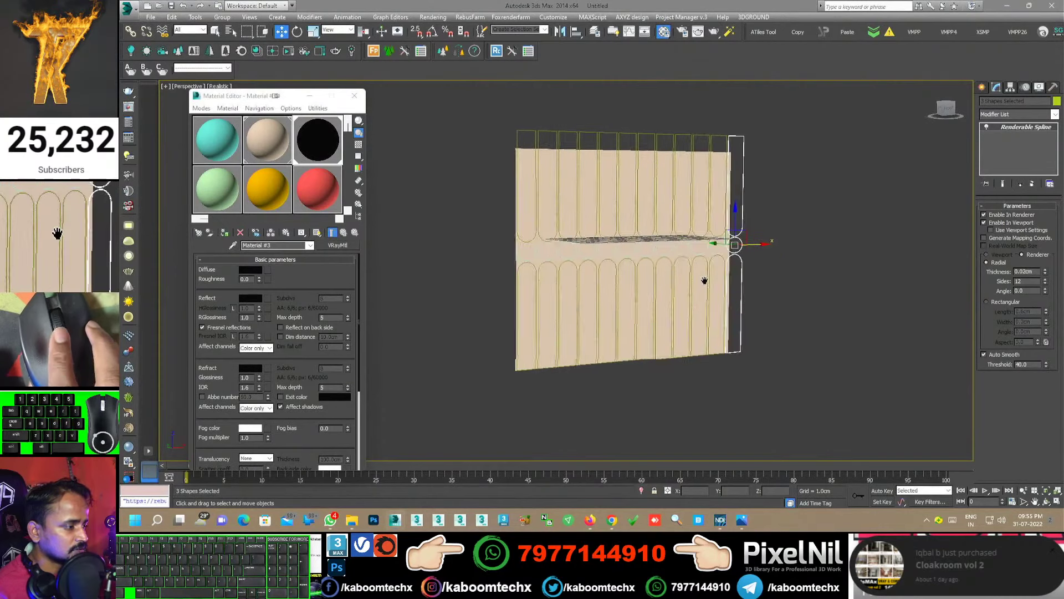
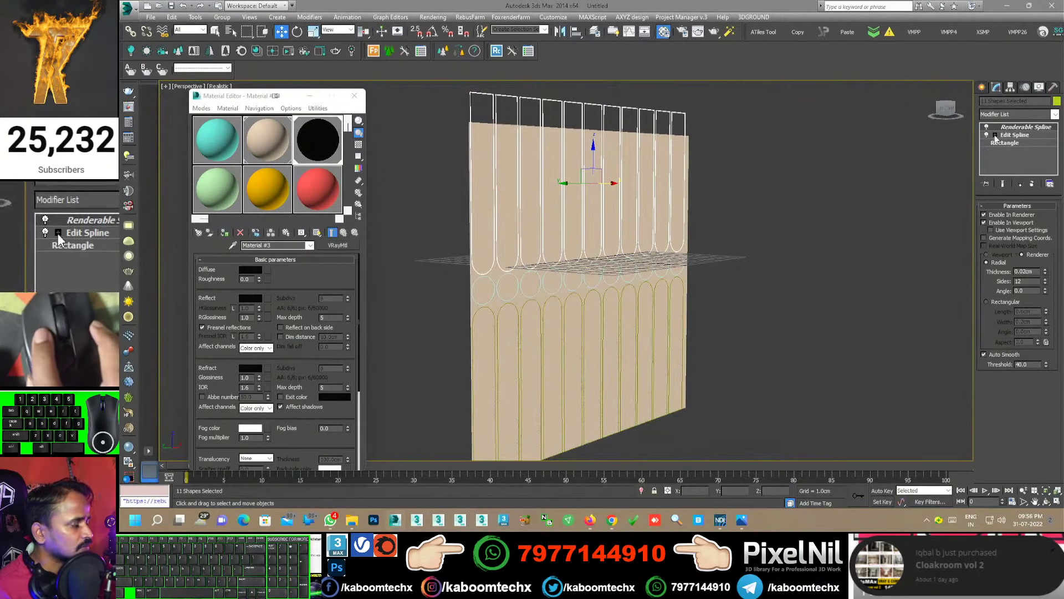
Browse the modifier list, then switch to the Create panel's Shapes category.
click(105, 239)
key(e)
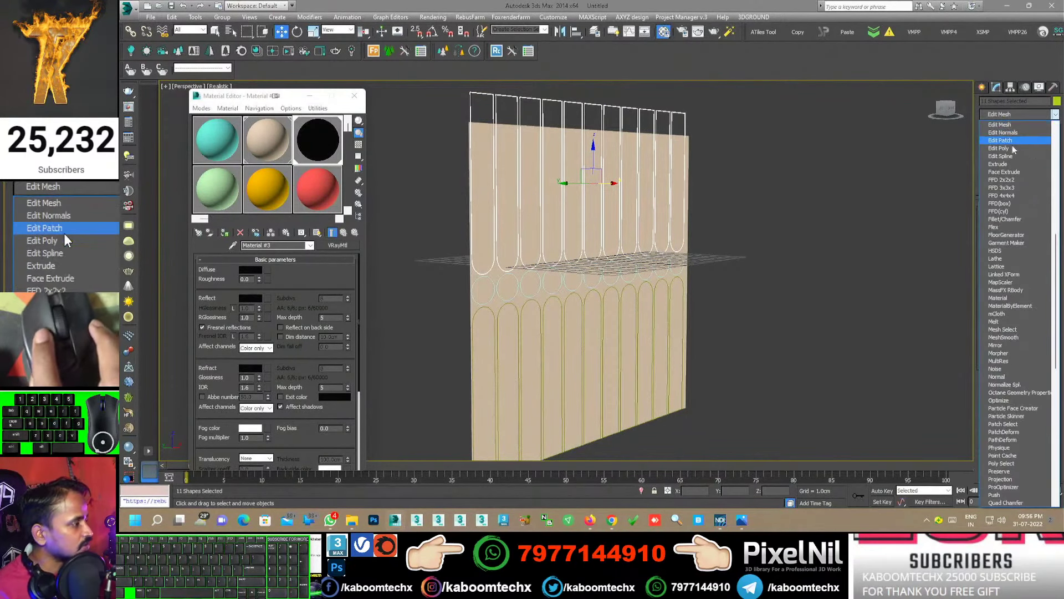
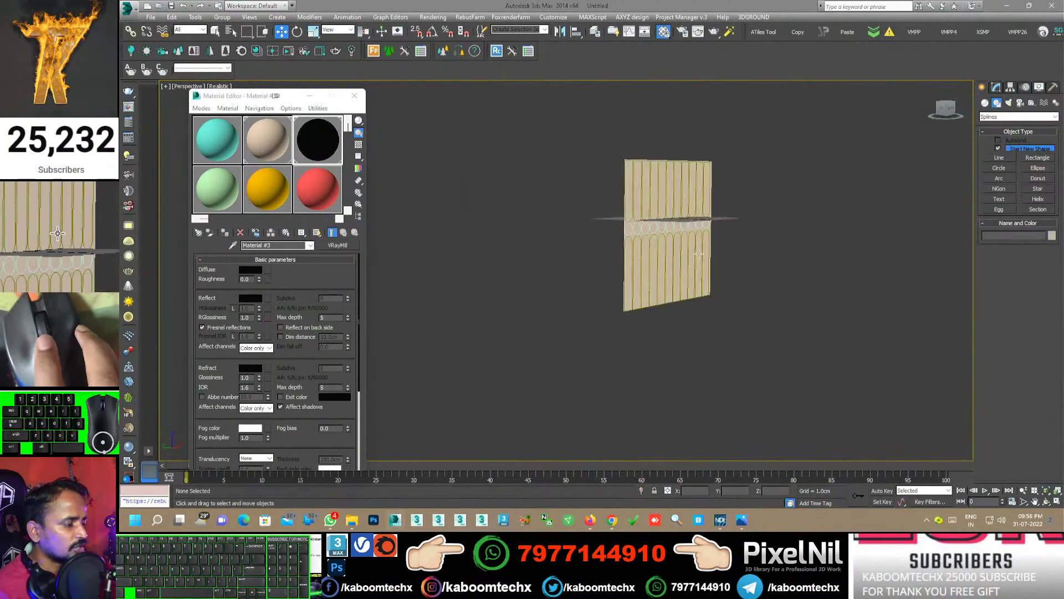
Draw a Rectangle around the panel and make it a renderable frame with a flat Rectangular profile.
click(62, 239)
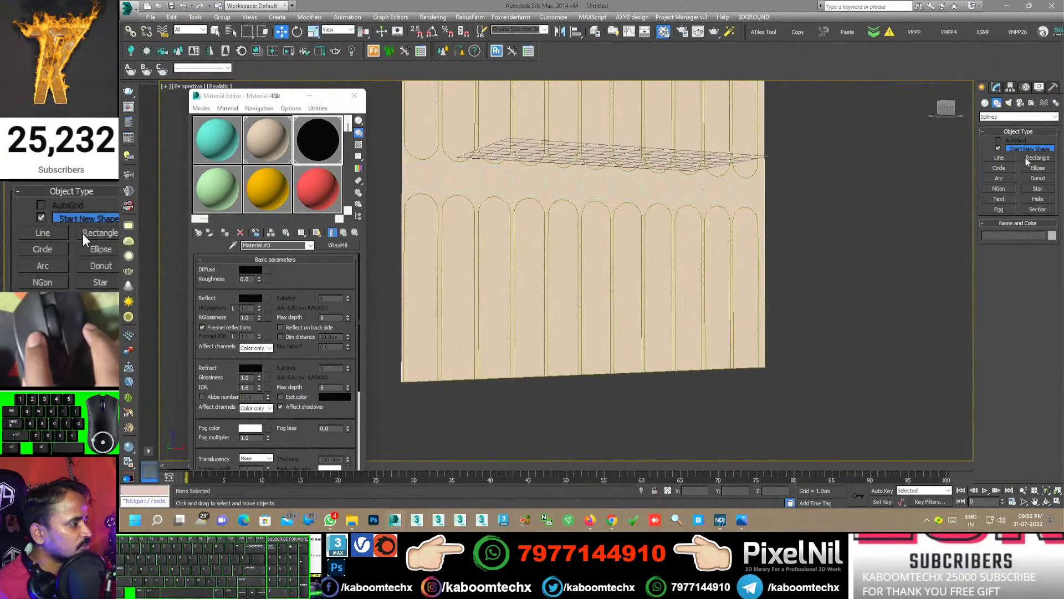
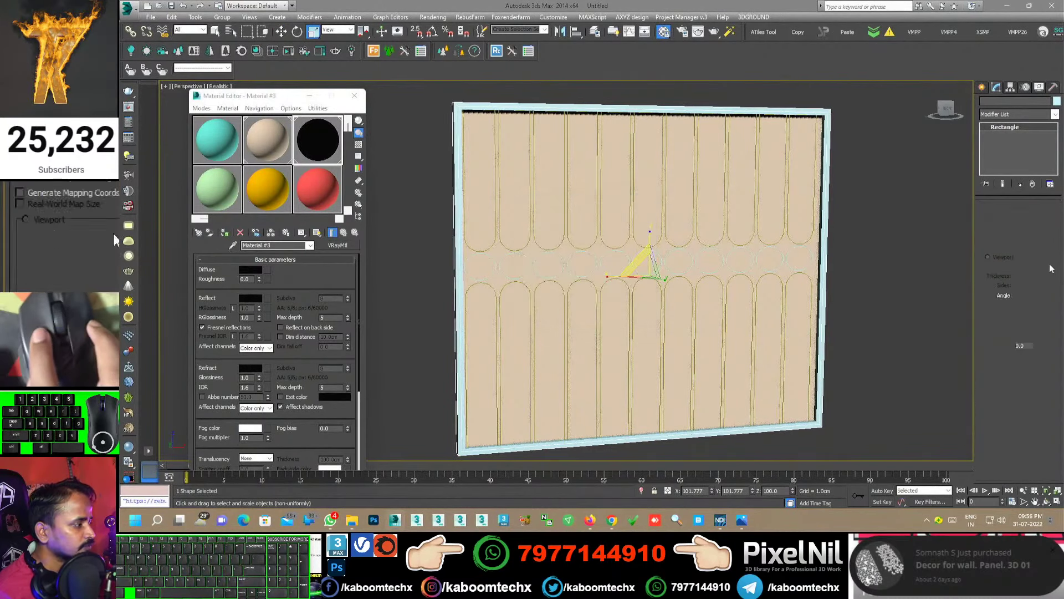
click(114, 239)
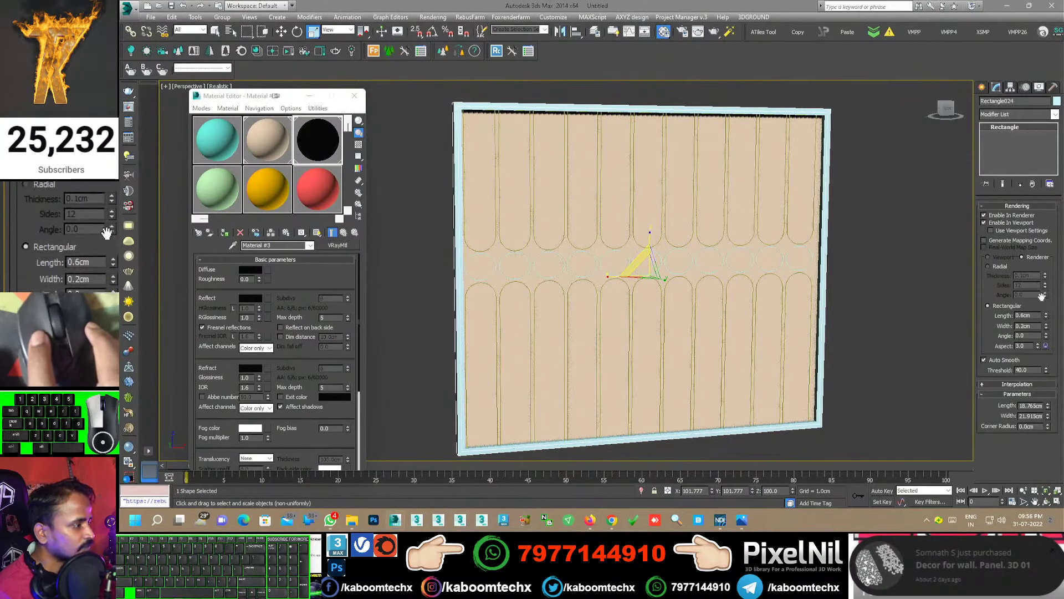